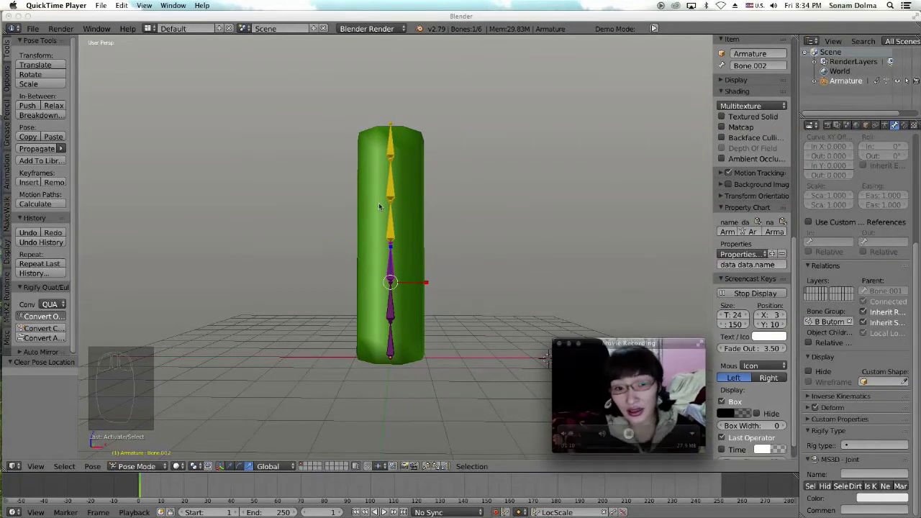
Inspect the rigged cylinder and select Bone.001 in the lower part of the chain.
drag(809, 391, 809, 391)
scroll(down, 3)
scroll(up, 3)
scroll(up, 3)
drag(809, 391, 800, 287)
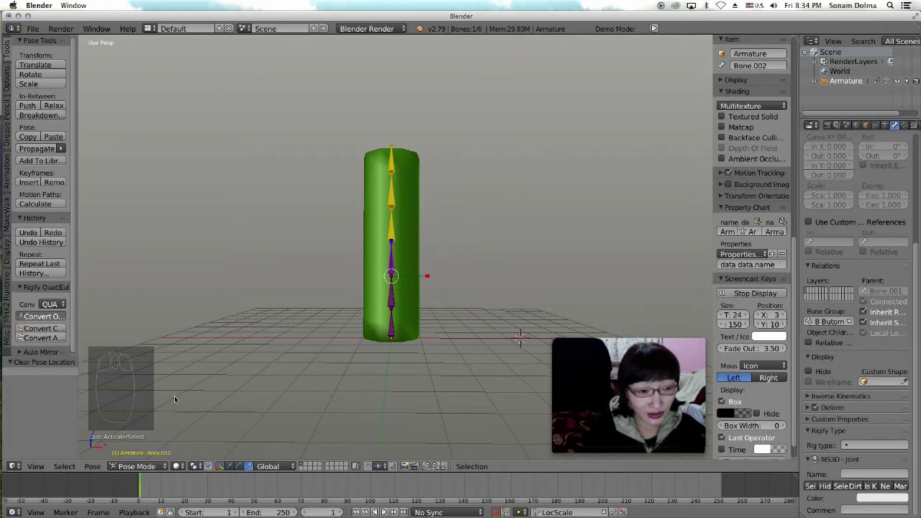
drag(809, 391, 809, 391)
click(809, 391)
drag(810, 391, 809, 391)
click(809, 391)
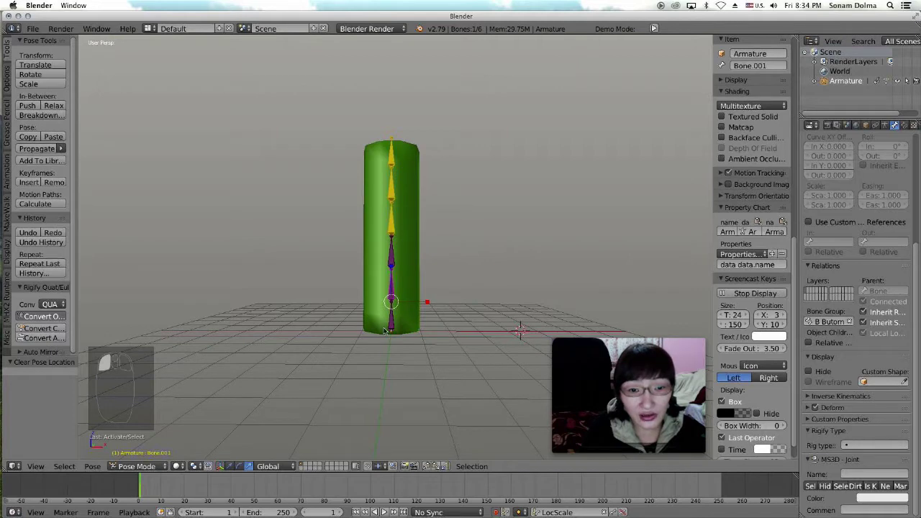
drag(809, 391, 809, 390)
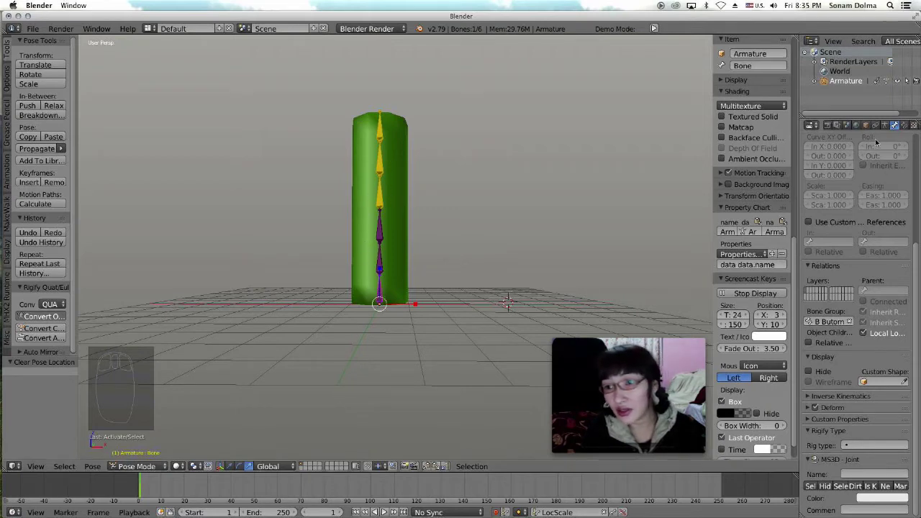
Review the armature display settings and Bone.002's own properties in the Properties editor.
click(886, 123)
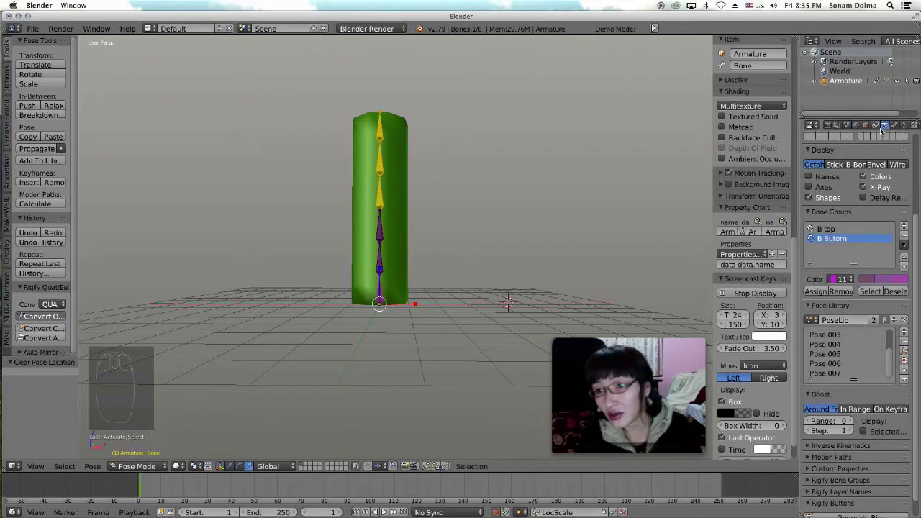
click(809, 475)
drag(872, 235, 894, 128)
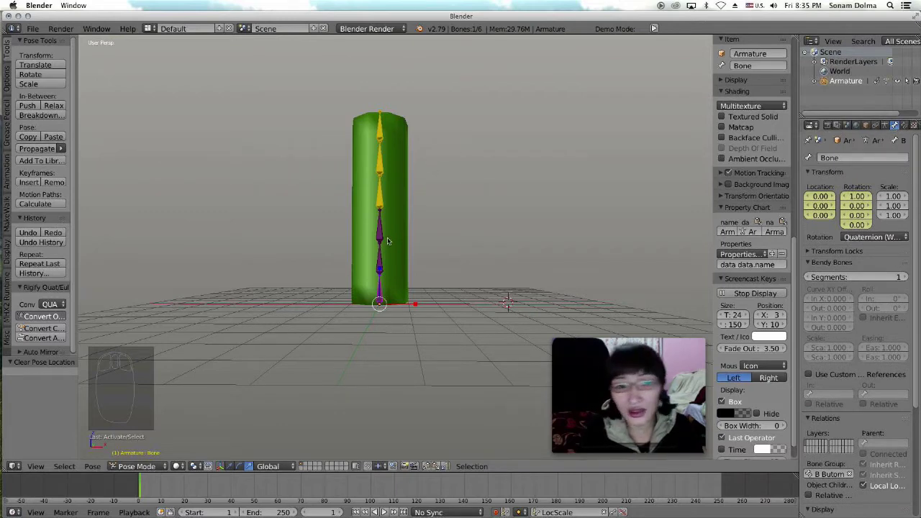
click(381, 230)
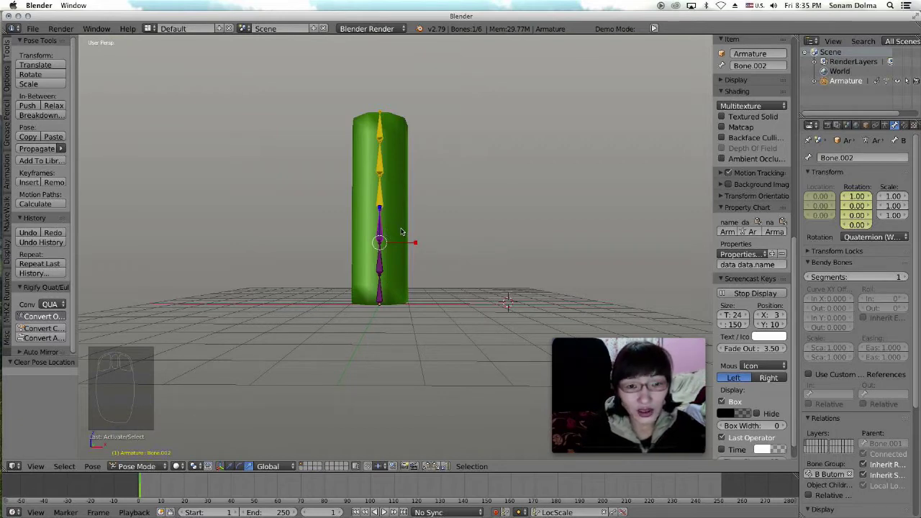
drag(437, 237, 393, 243)
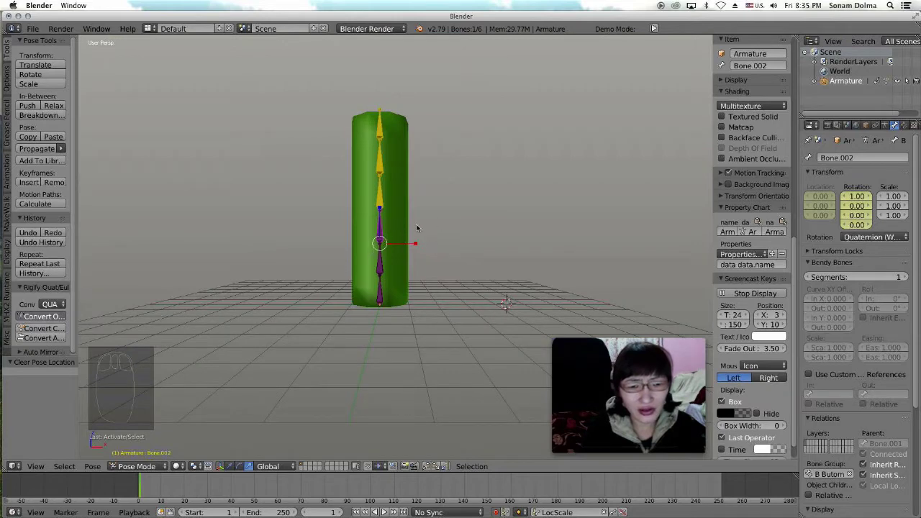
drag(404, 227, 387, 202)
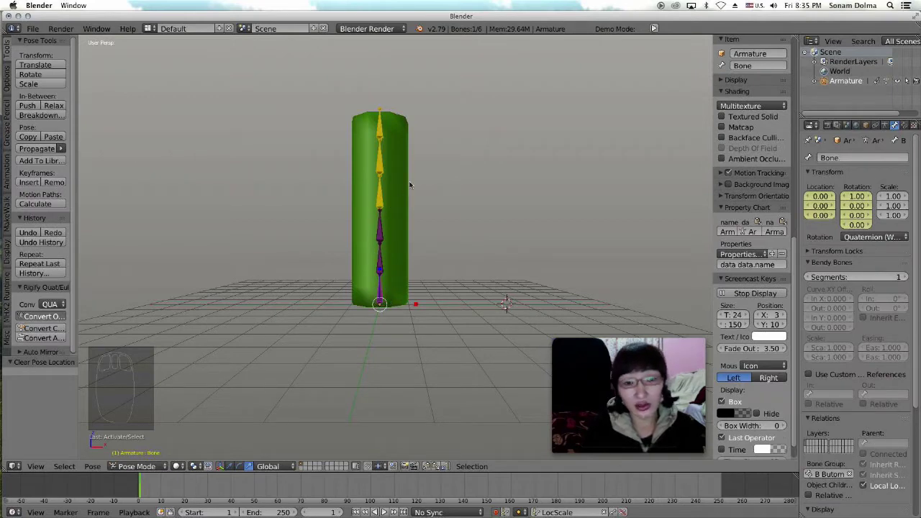
drag(413, 180, 396, 185)
scroll(down, 3)
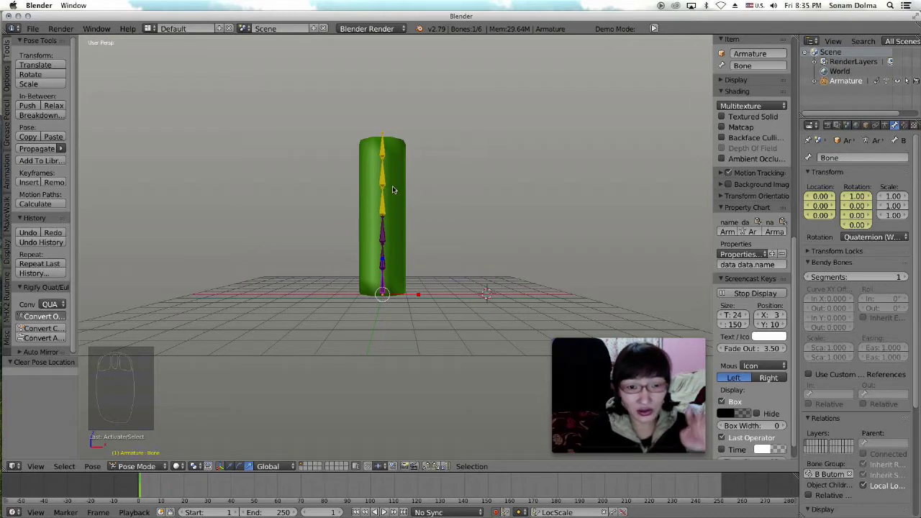
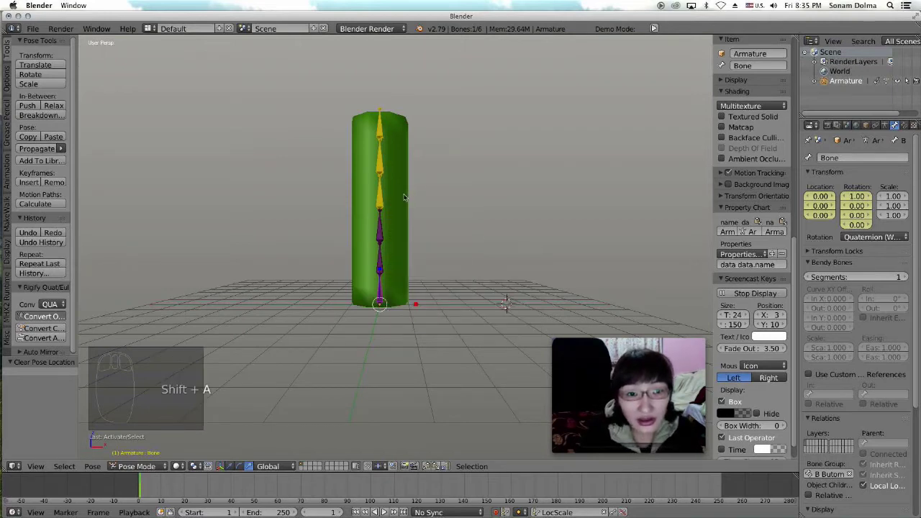
Leave Pose Mode for Object Mode and add a new Empty to the scene.
click(137, 466)
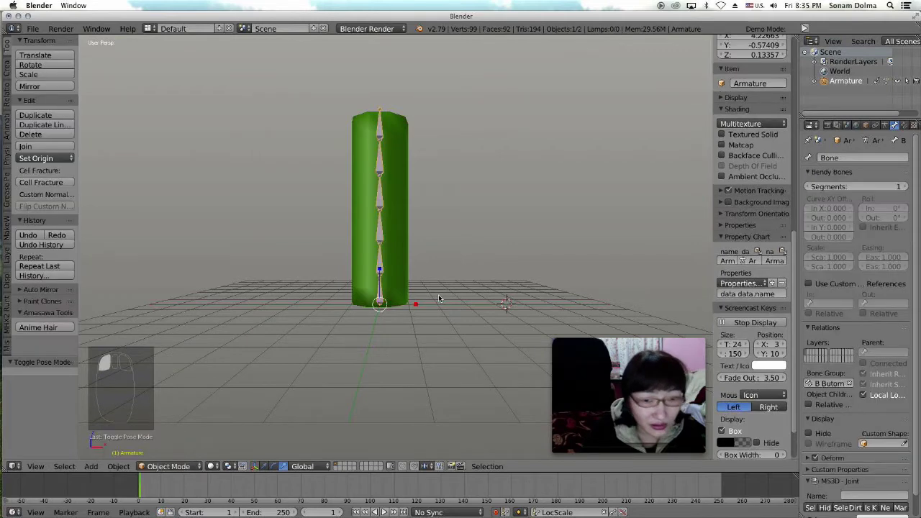
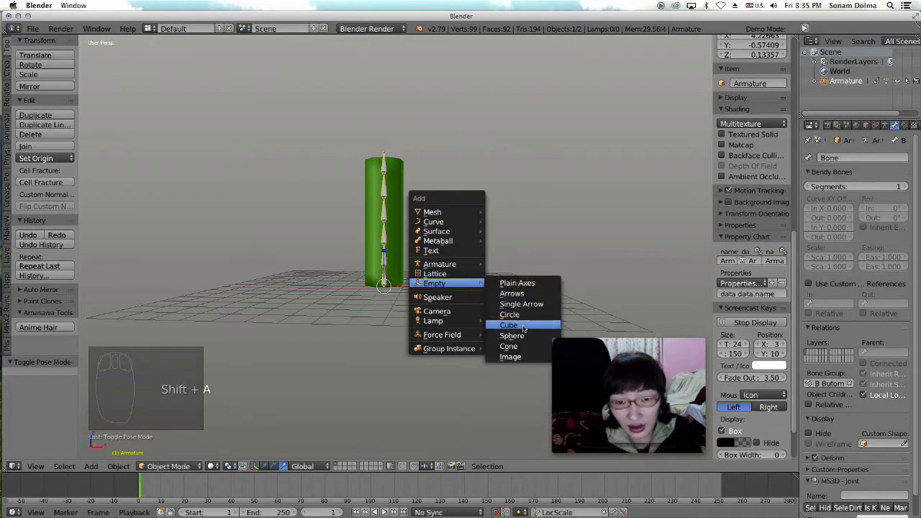
scroll(up, 3)
scroll(down, 3)
drag(499, 290, 414, 271)
drag(418, 273, 421, 344)
key(r)
middle_click(417, 344)
click(418, 343)
drag(418, 340, 531, 297)
From top view, rotate the new empty so it lies on the ground beside the cylinder.
key(r)
click(529, 304)
click(70, 417)
key(r)
click(487, 312)
Nudge the circle empty along the ground to a new spot beside the cylinder.
key(g)
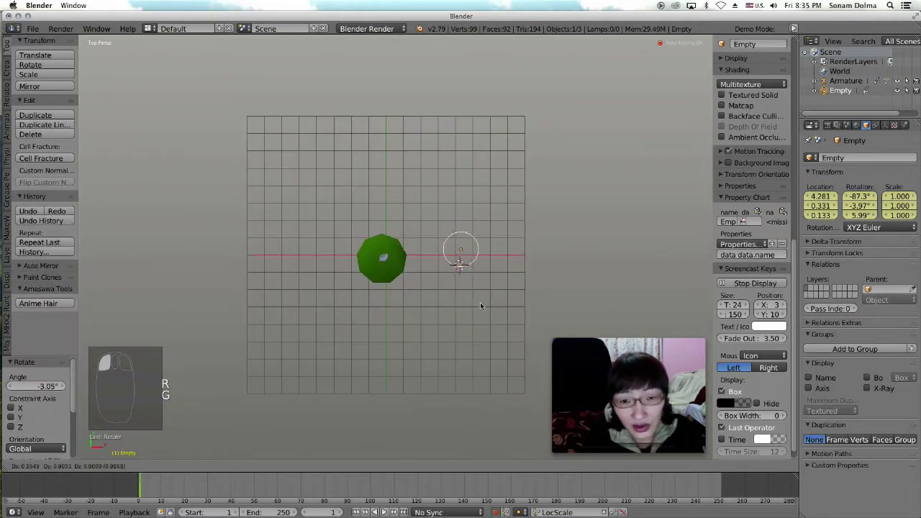
click(483, 303)
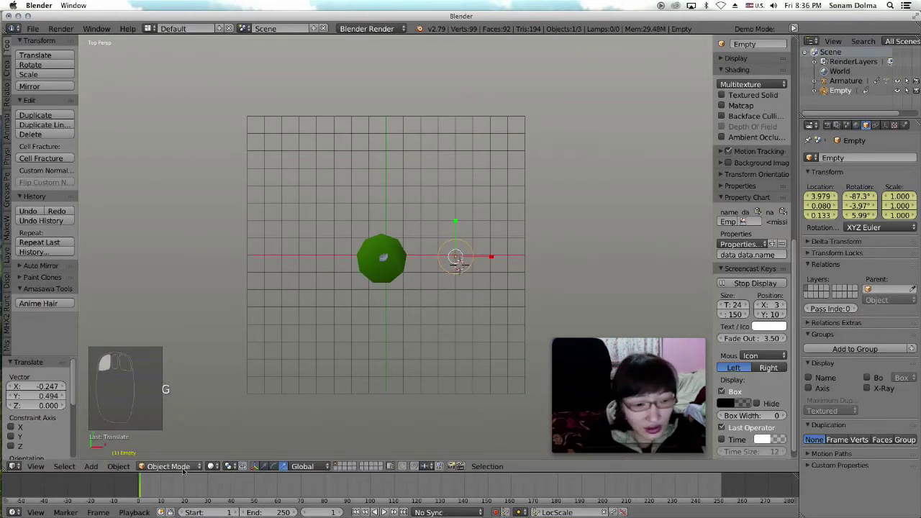
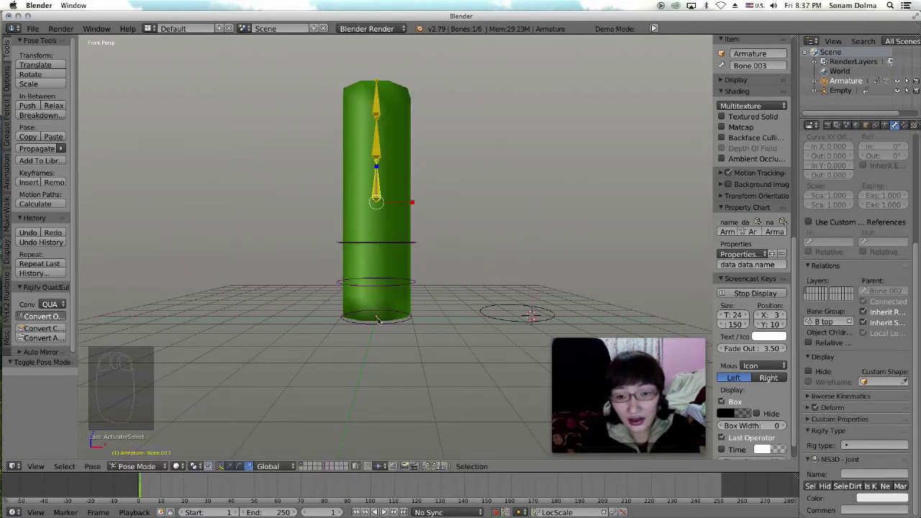
Add a sphere-shaped Empty.001 and move it onto the grid to the right of the cylinder.
key(shift+a)
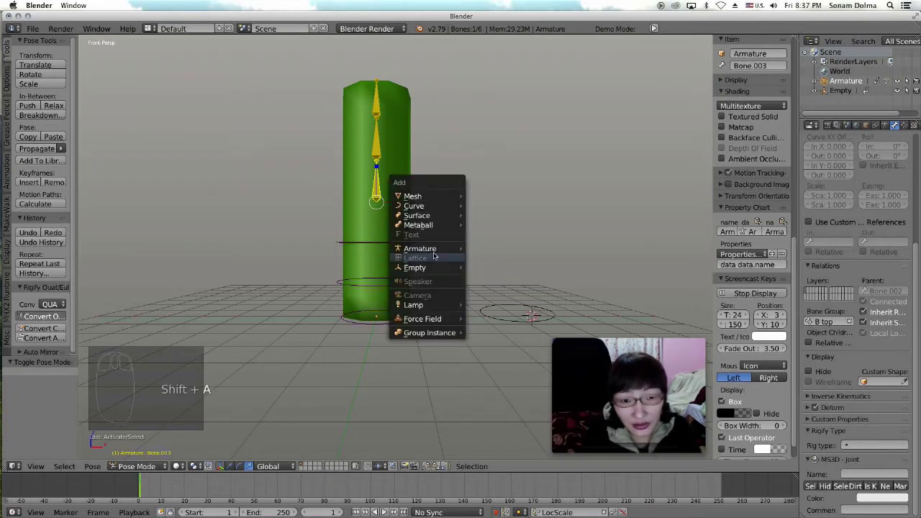
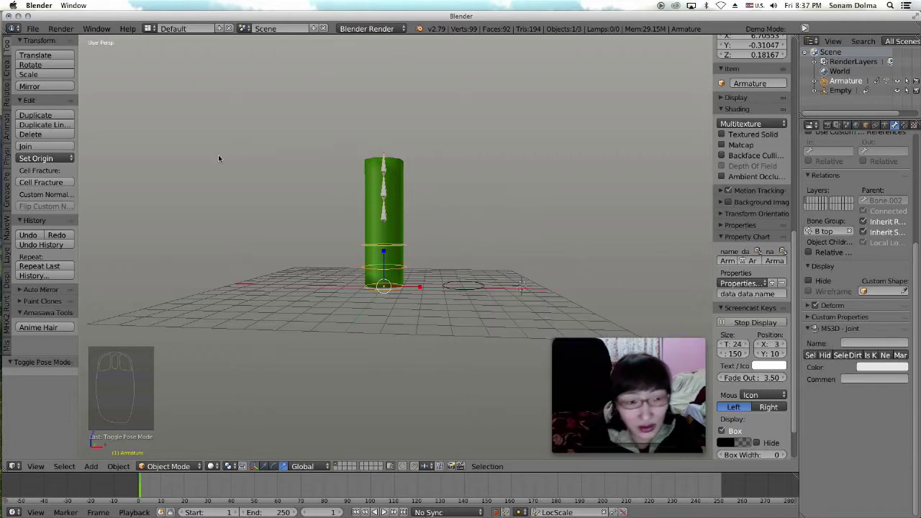
right_click(222, 158)
key(shift+a)
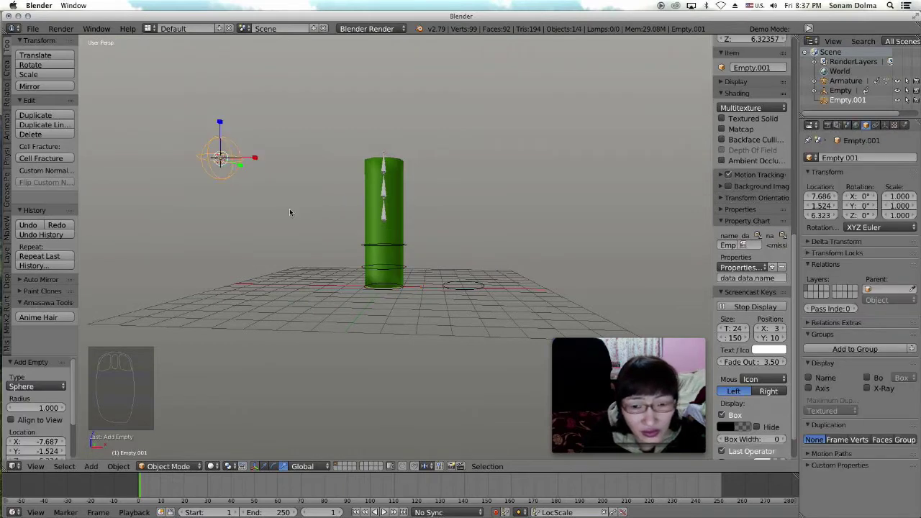
key(g)
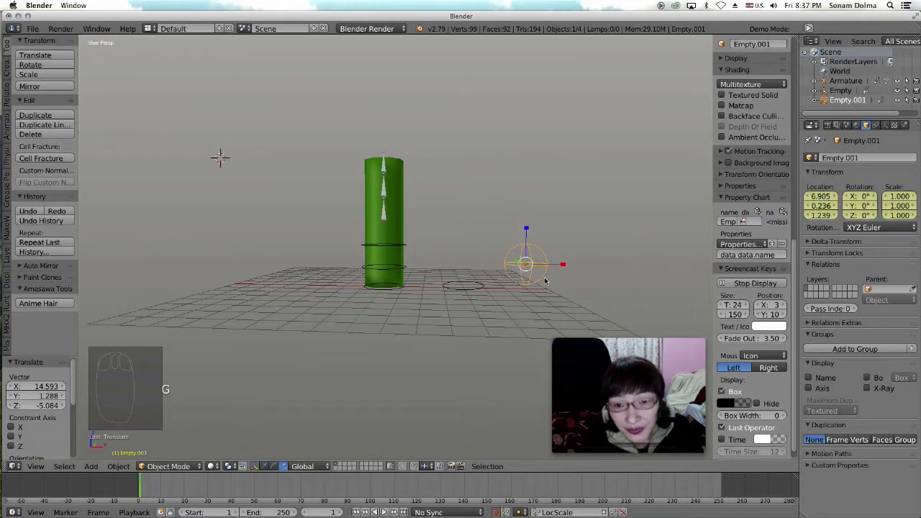